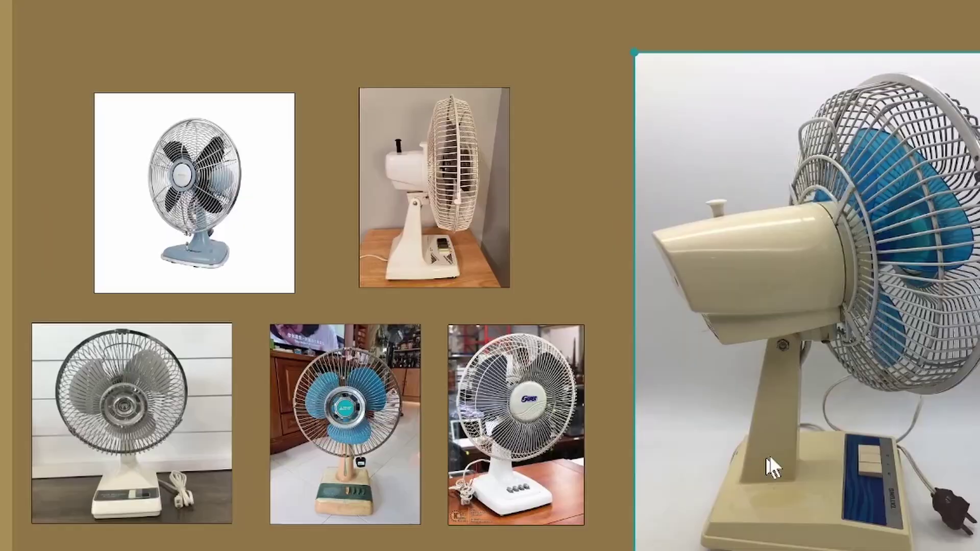
# Step: Sketch a small rectangle on the XY ground plane anchored at the origin
pyautogui.click(548, 352)
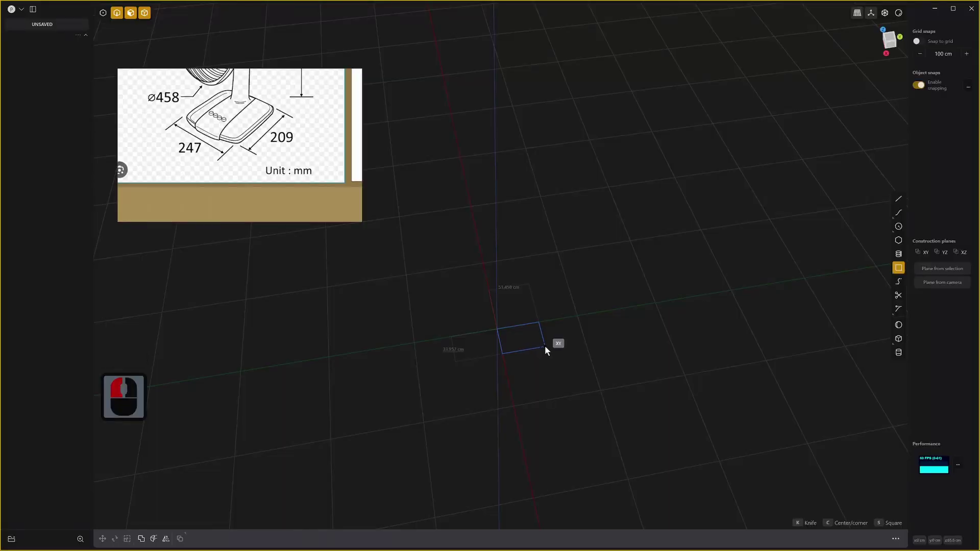
pyautogui.press('Tab')
pyautogui.press('c')
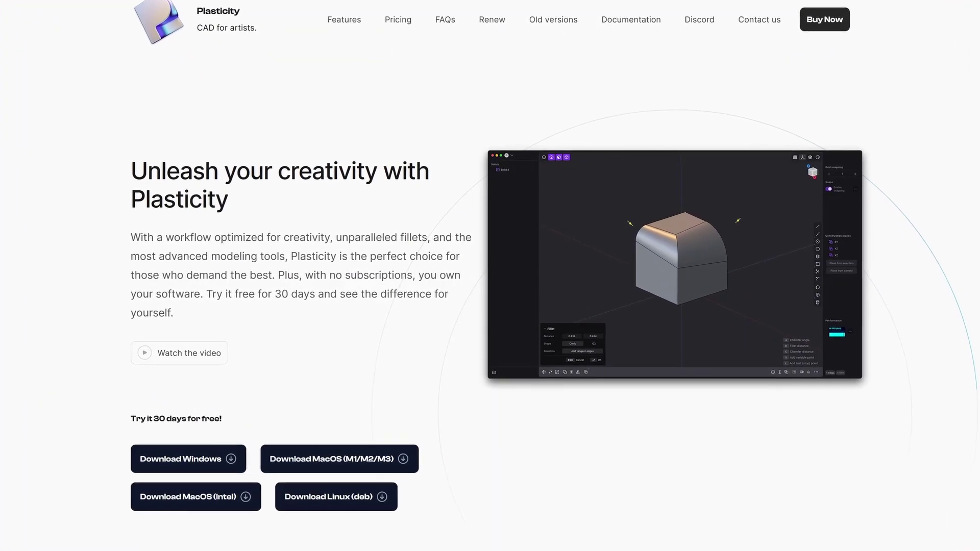
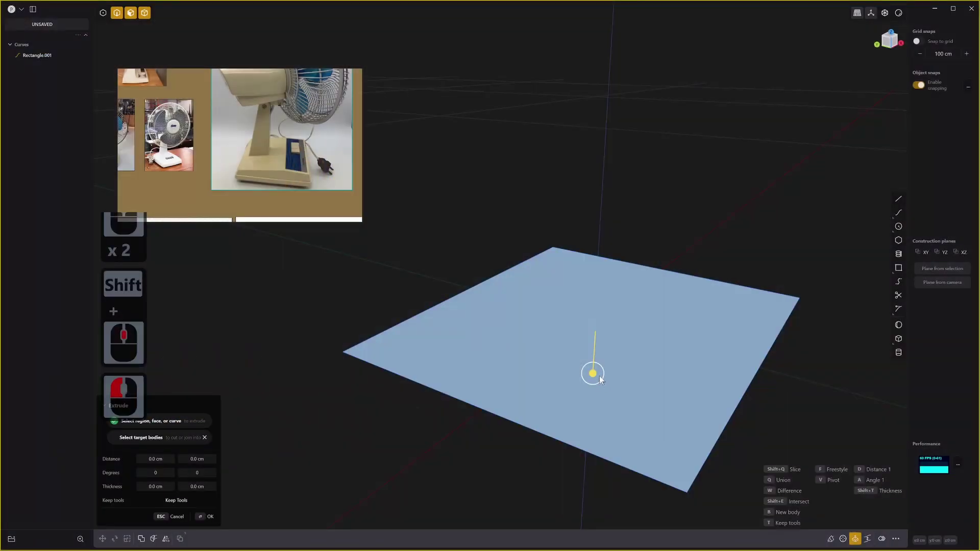
# Step: Extrude the rectangle into a slab and raise its top edge to form the sloped base
pyautogui.doubleClick(708, 293)
pyautogui.rightClick(708, 293)
pyautogui.press('g')
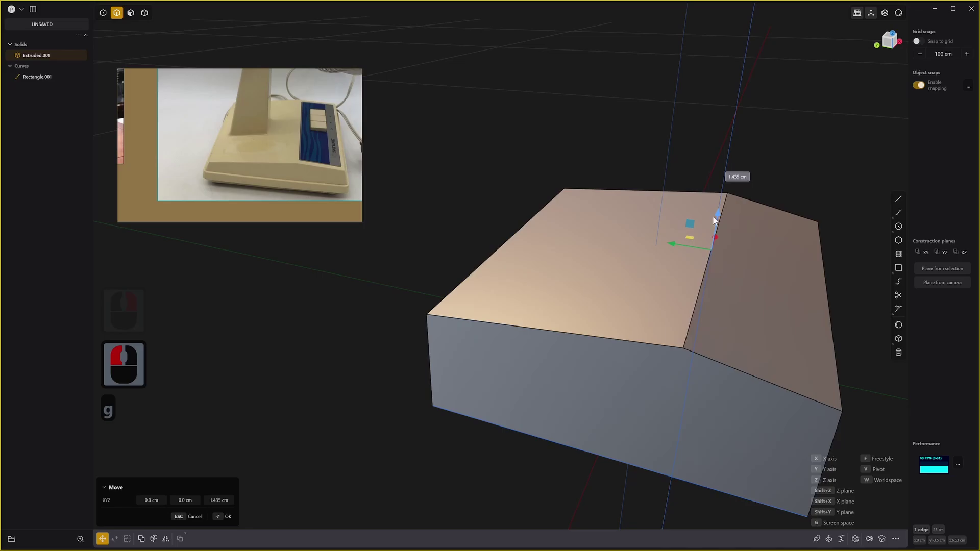
pyautogui.click(716, 222)
pyautogui.rightClick(683, 288)
pyautogui.middleClick(643, 382)
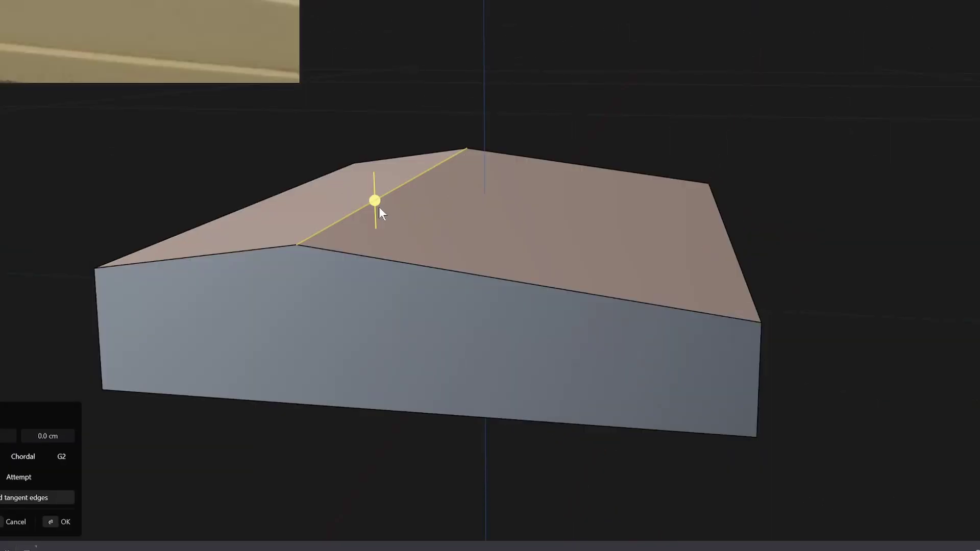
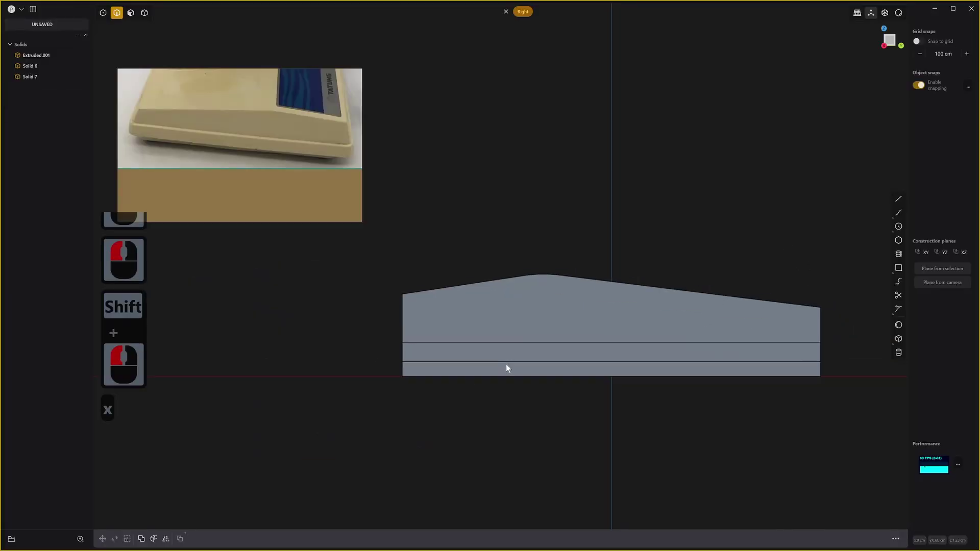
# Step: Offset the side face band to step the base onto a wider plinth
pyautogui.press('3')
pyautogui.click(514, 358)
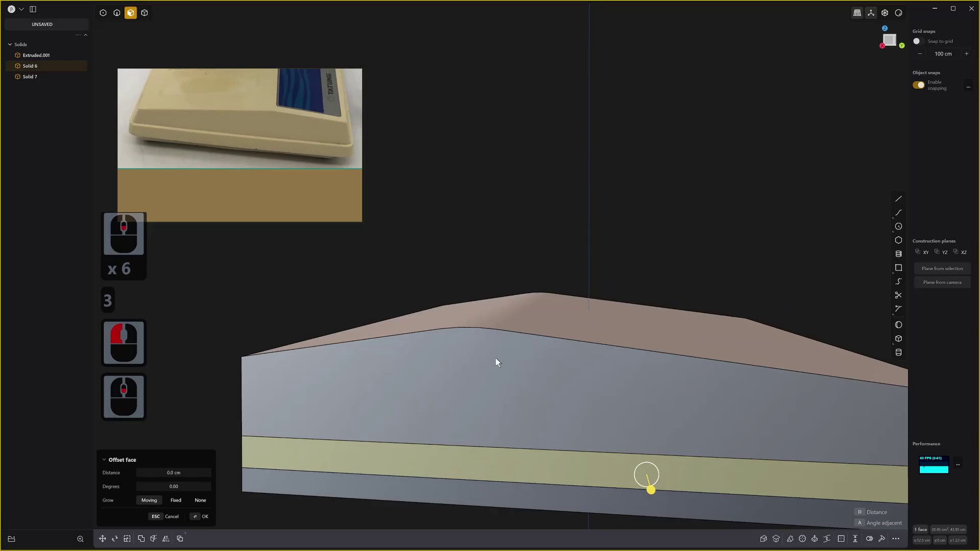
pyautogui.click(540, 453)
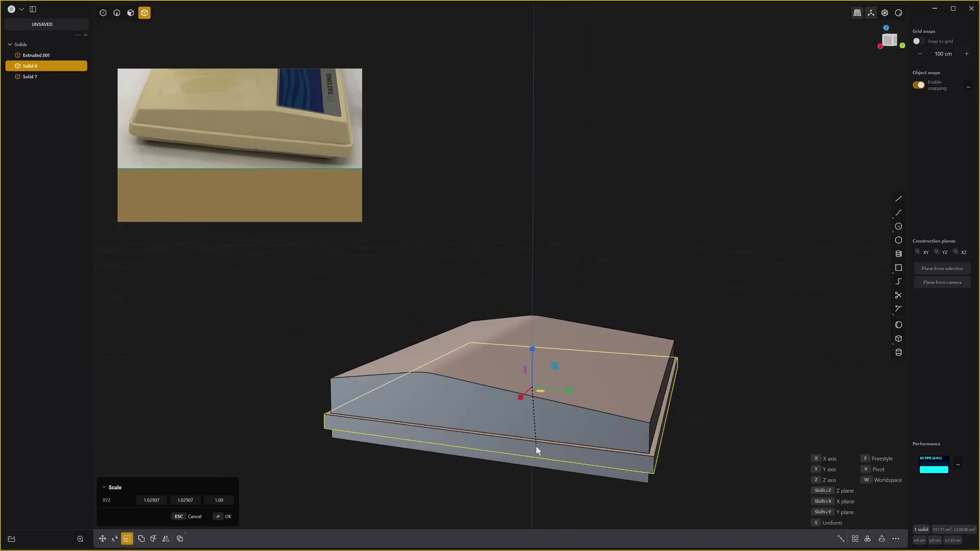
pyautogui.middleClick(531, 365)
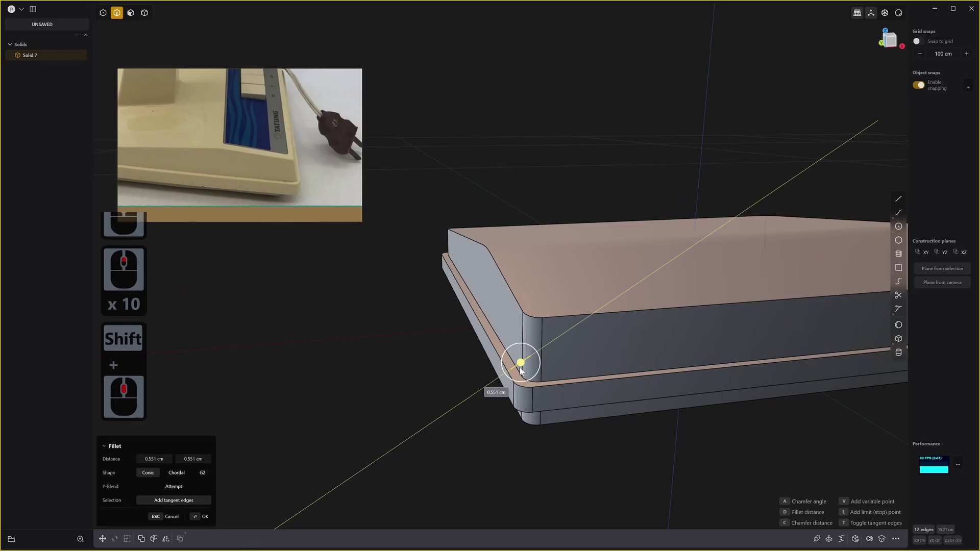
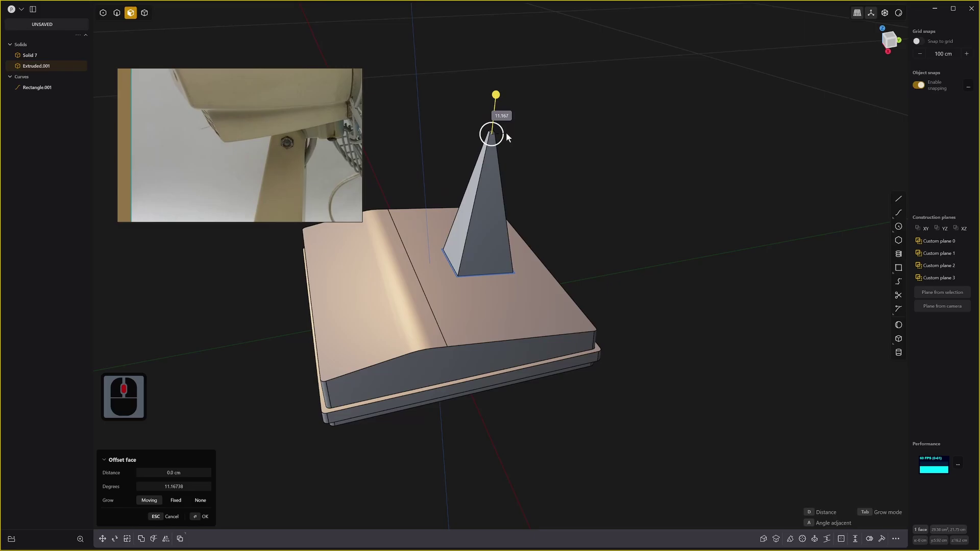
# Step: Round the top edge of the tapered stem
pyautogui.middleClick(518, 139)
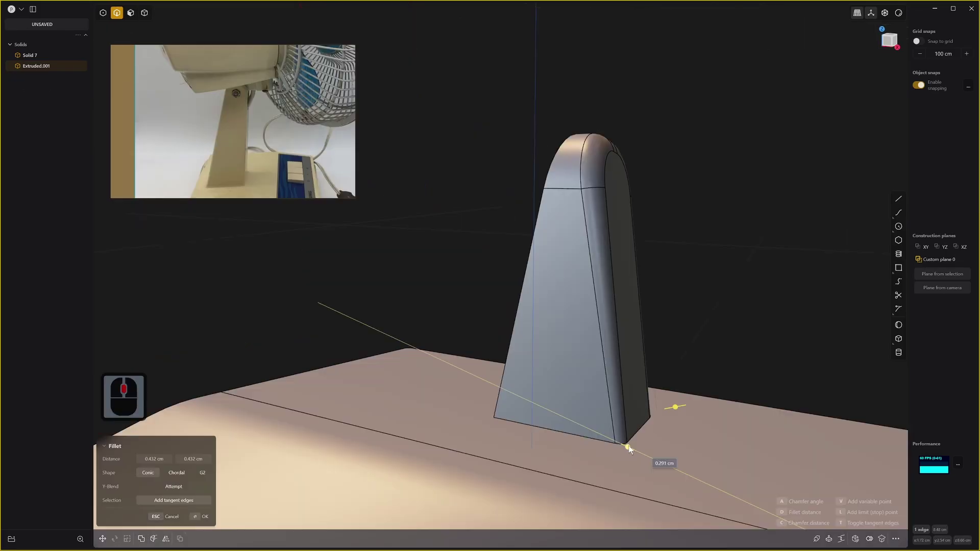
pyautogui.click(631, 446)
pyautogui.rightClick(631, 446)
pyautogui.middleClick(664, 404)
pyautogui.middleClick(620, 406)
pyautogui.middleClick(600, 366)
# Step: Extrude the four push-button shapes up from the base
pyautogui.press('v')
pyautogui.click(655, 429)
pyautogui.scroll(-3)
pyautogui.click(619, 431)
pyautogui.scroll(-3)
pyautogui.middleClick(642, 424)
pyautogui.rightClick(704, 212)
pyautogui.scroll(3)
pyautogui.scroll(-3)
pyautogui.scroll(-3)
pyautogui.middleClick(622, 317)
pyautogui.middleClick(587, 318)
pyautogui.scroll(-3)
# Step: Offset faces around the buttons to cut their recessed slots
pyautogui.press('3')
pyautogui.click(604, 364)
pyautogui.click(585, 359)
pyautogui.middleClick(581, 380)
pyautogui.click(575, 373)
pyautogui.click(584, 358)
pyautogui.click(593, 370)
# Step: Fillet the button edges, undoing and reselecting to correct the pick
pyautogui.press('x')
pyautogui.press('x')
pyautogui.click(601, 319)
pyautogui.press('alt+f')
pyautogui.press('Tab')
pyautogui.middleClick(650, 317)
pyautogui.press('ctrl+z')
pyautogui.click(783, 212)
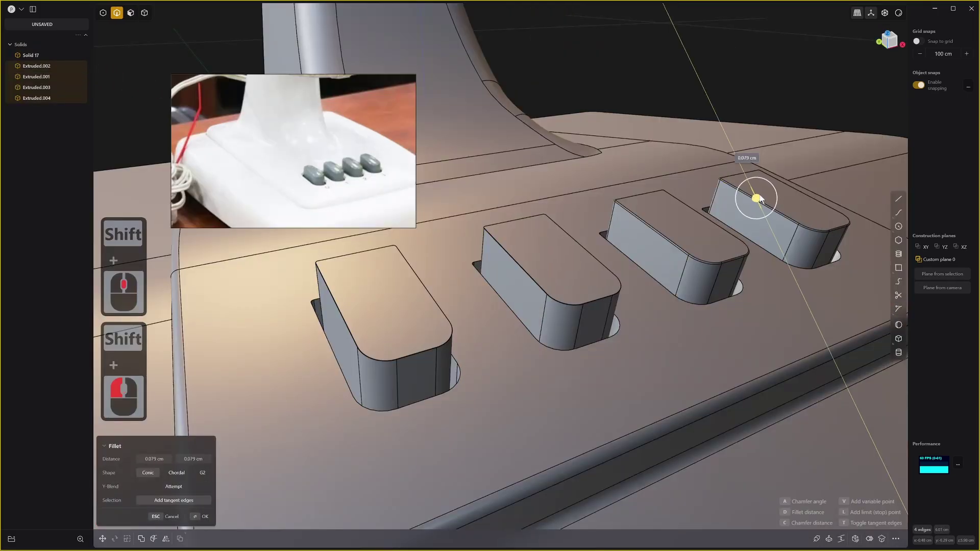
# Step: Confirm the rounding on the button block edges and inspect the result
pyautogui.click(762, 196)
pyautogui.rightClick(762, 196)
pyautogui.middleClick(420, 369)
pyautogui.middleClick(534, 362)
pyautogui.middleClick(540, 350)
pyautogui.middleClick(528, 336)
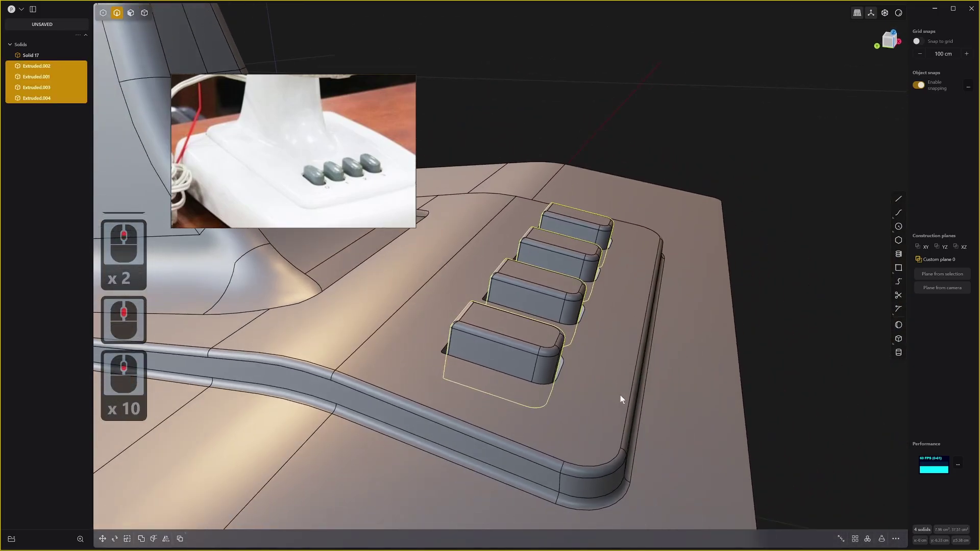
# Step: Boolean-subtract the cylinder from the button to cut its finger groove
pyautogui.click(619, 362)
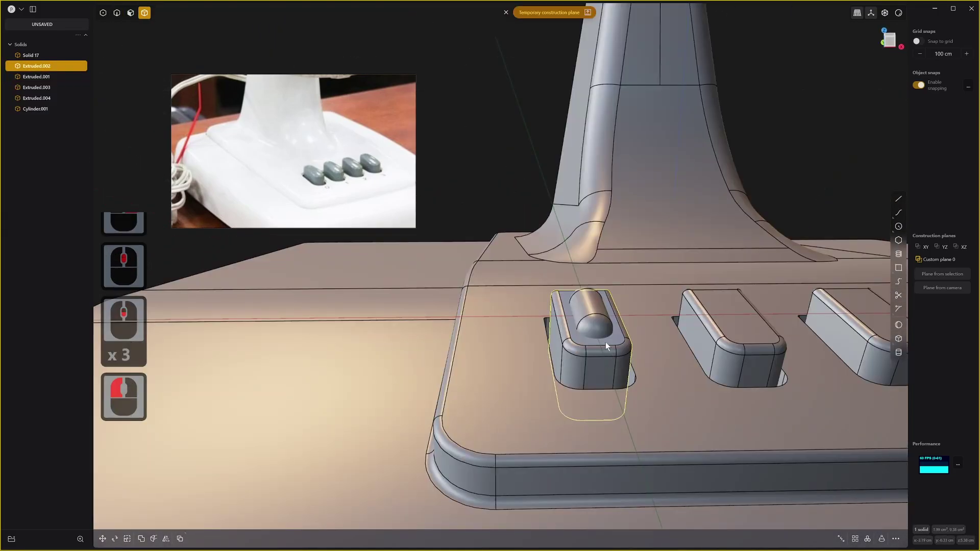
pyautogui.press('q')
pyautogui.click(595, 317)
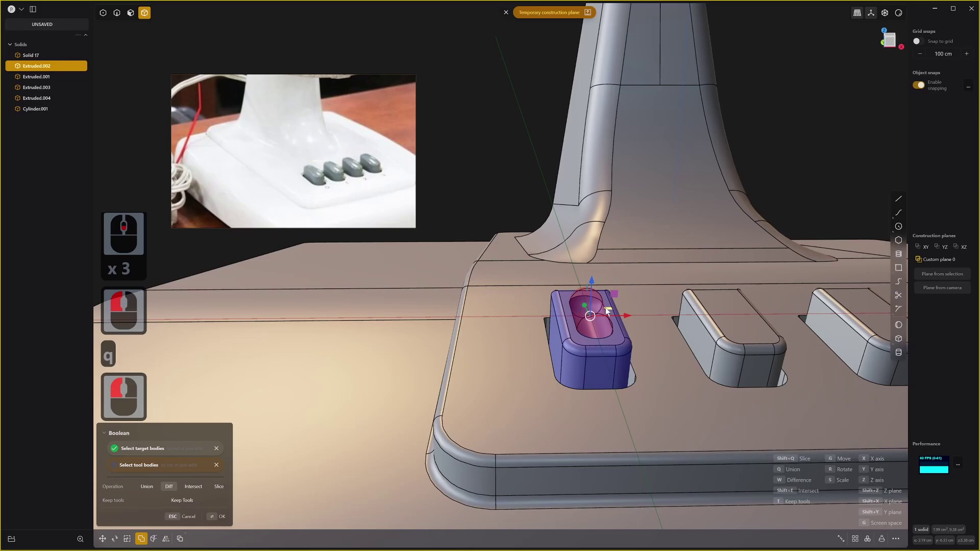
pyautogui.press('Escape')
pyautogui.click(600, 313)
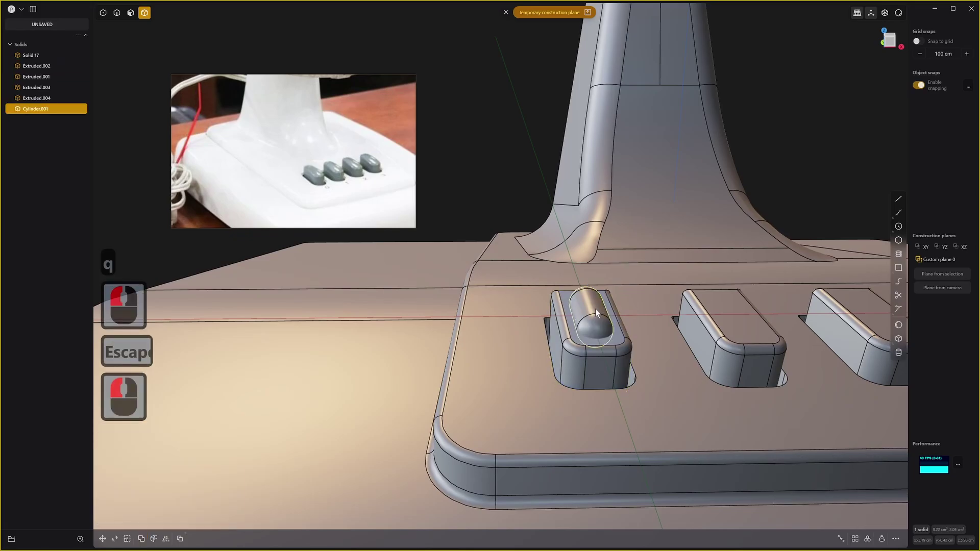
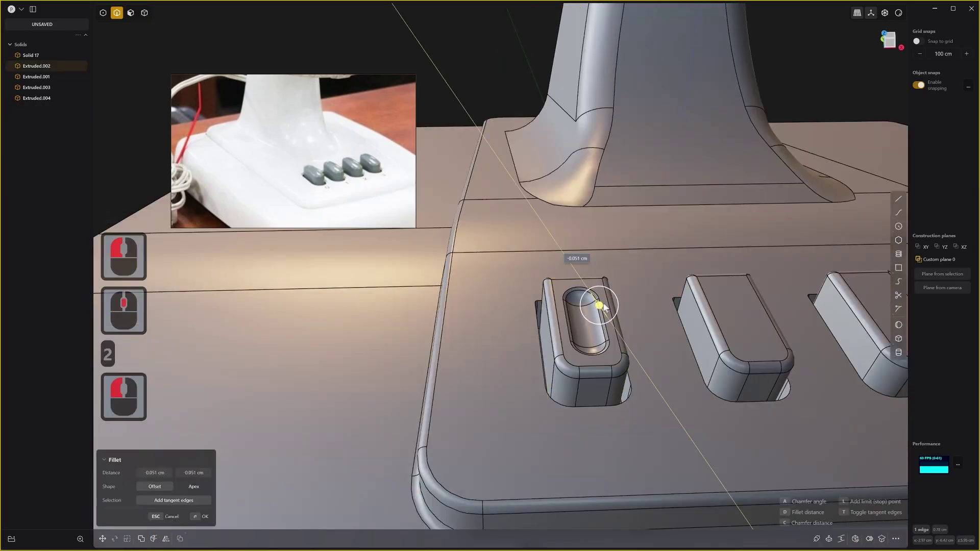
pyautogui.middleClick(480, 357)
pyautogui.middleClick(478, 314)
pyautogui.middleClick(487, 292)
# Step: Undo the last four operations back to the cage profile curves
pyautogui.press('ctrl+z')
pyautogui.press('ctrl+z')
pyautogui.press('ctrl+z')
pyautogui.press('ctrl+z')
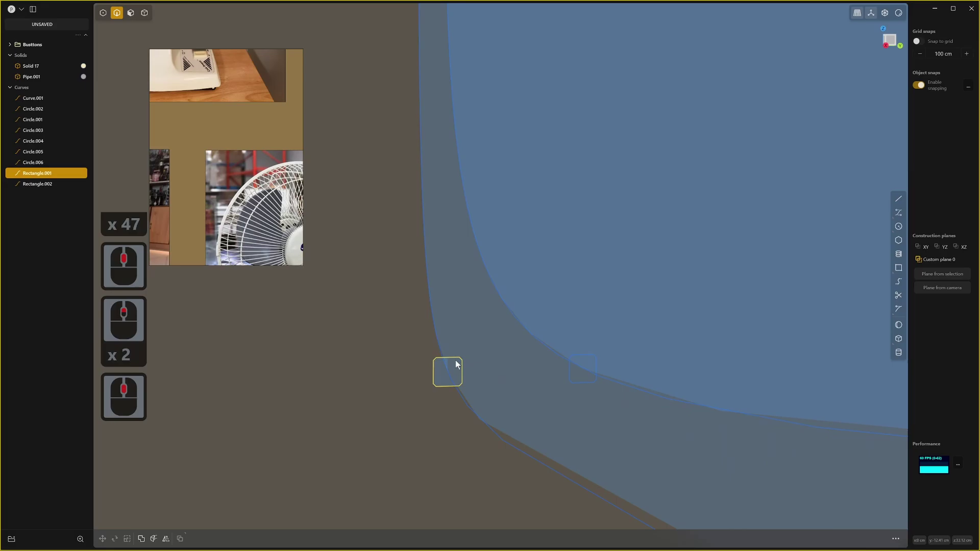
# Step: Scale the small rounded profile curve up by about 1.72
pyautogui.click(456, 361)
pyautogui.press('2')
pyautogui.click(431, 362)
pyautogui.press('s')
pyautogui.write('ss')
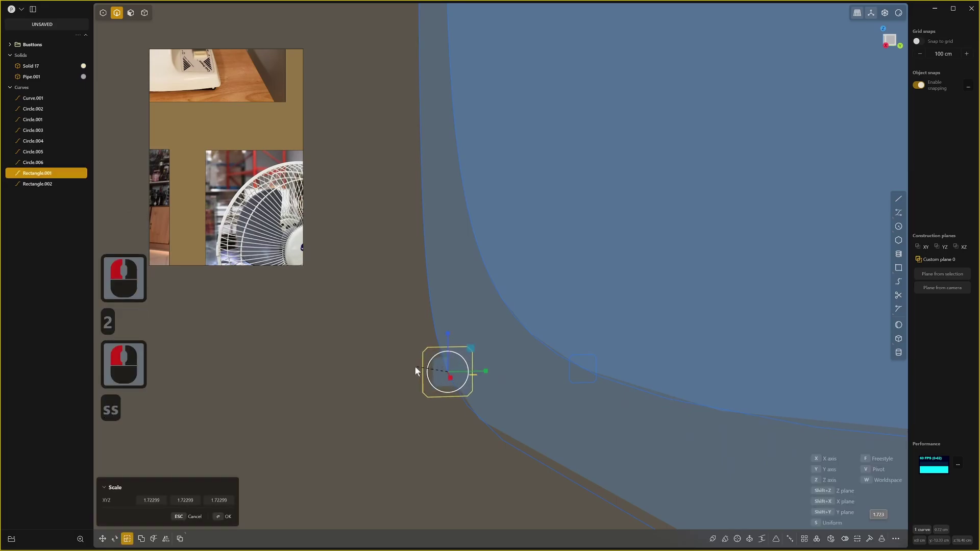
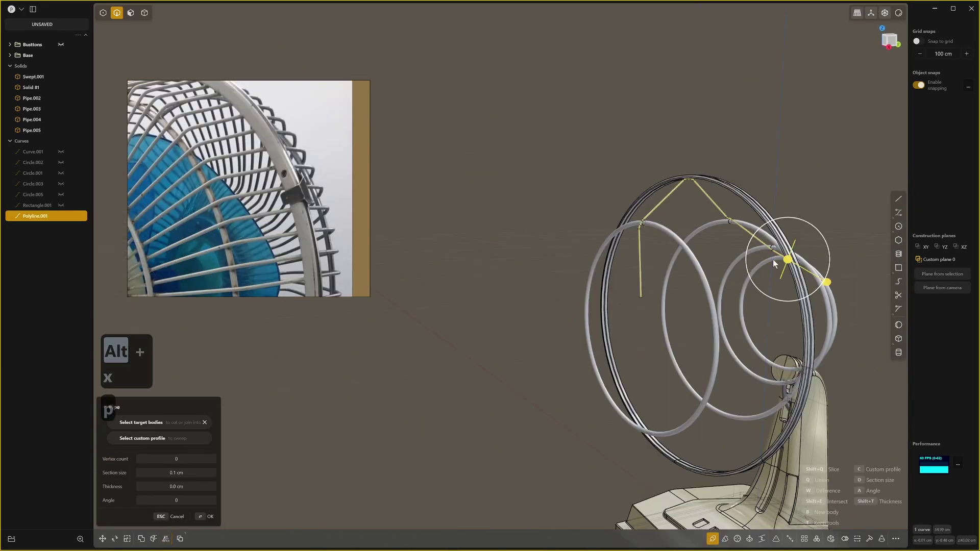
# Step: Radially array the bent spoke tube into 51 copies forming the conical cage
pyautogui.click(842, 539)
pyautogui.click(864, 538)
pyautogui.click(538, 333)
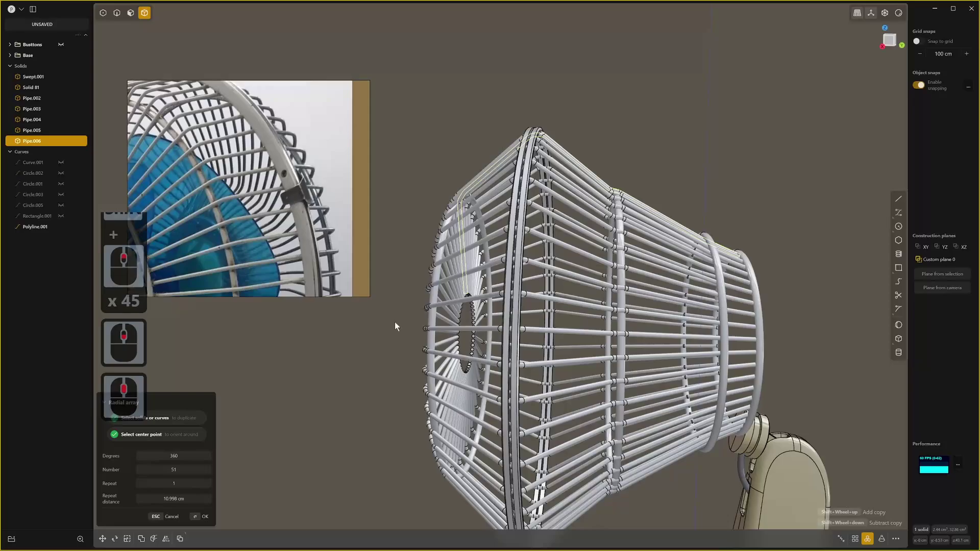
pyautogui.rightClick(413, 289)
pyautogui.middleClick(481, 344)
pyautogui.middleClick(483, 351)
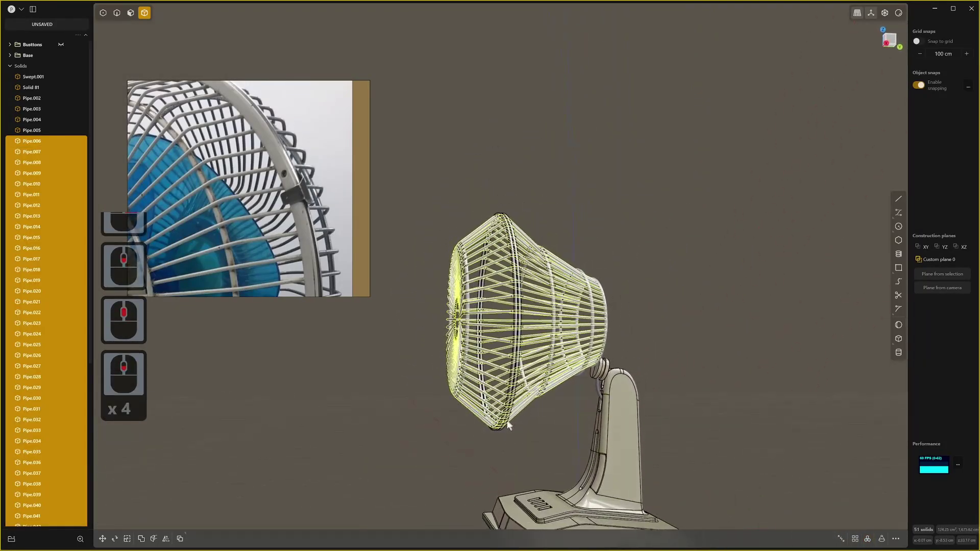
pyautogui.middleClick(497, 433)
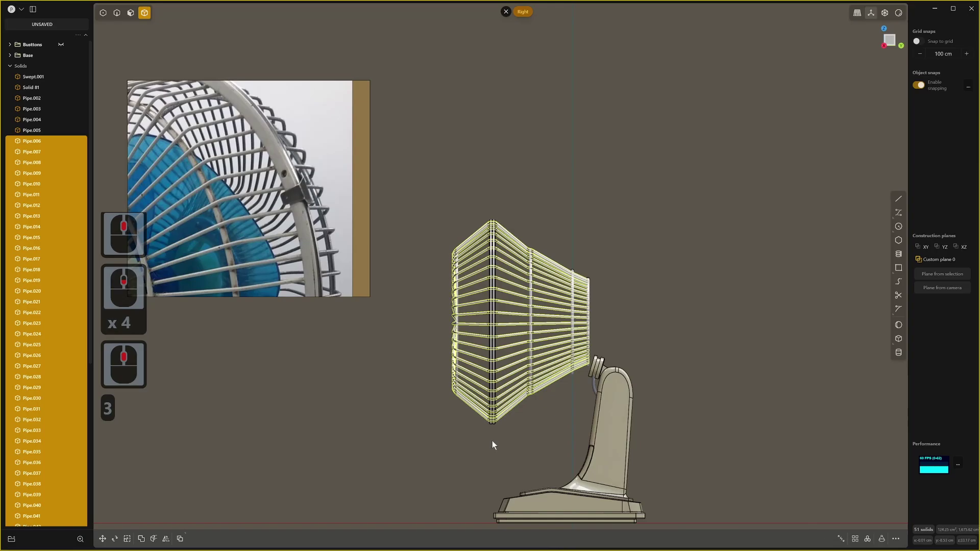